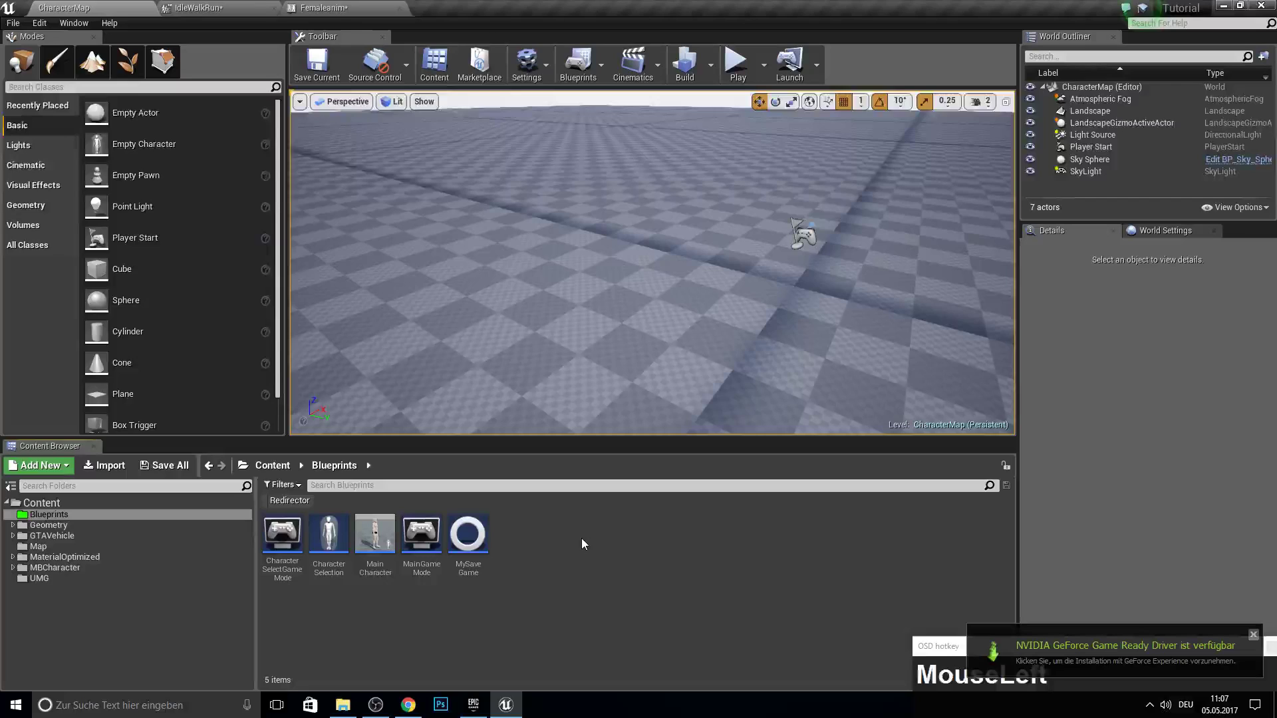
# - Begin opening MainMap from the Content Browser's Map folder, raising the Save Content prompt
pyautogui.moveTo(1253, 639); pyautogui.dragTo(259, 594)
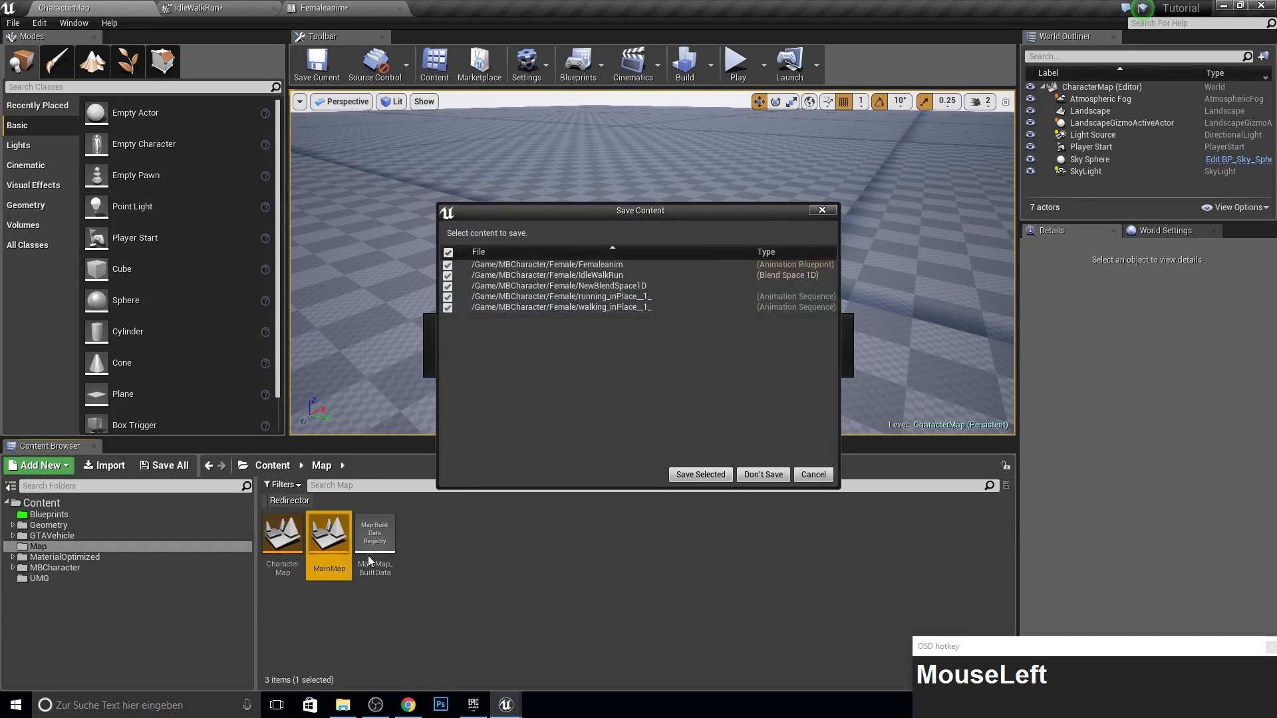
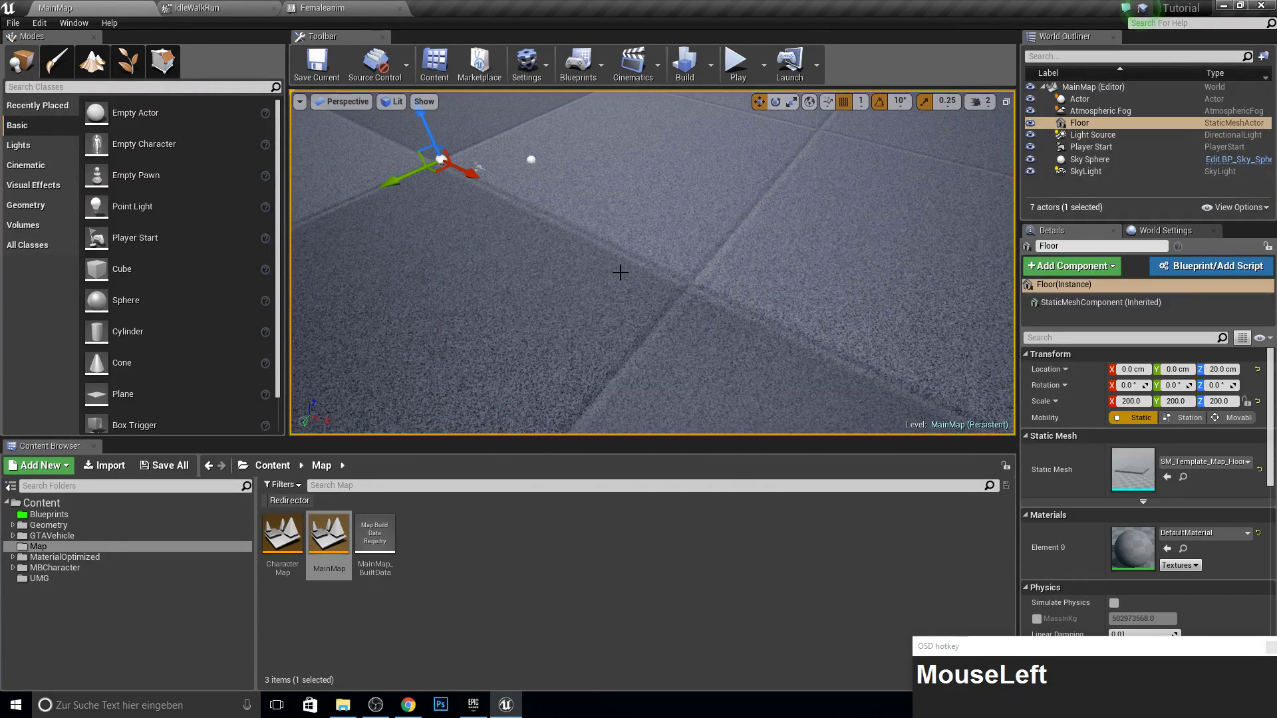
# - Delete the Floor actor from the loaded MainMap level
pyautogui.press('Delete')
# - Create a landscape in Landscape mode at Location Z 0 with 31x31-quad sections
pyautogui.click(96, 77)
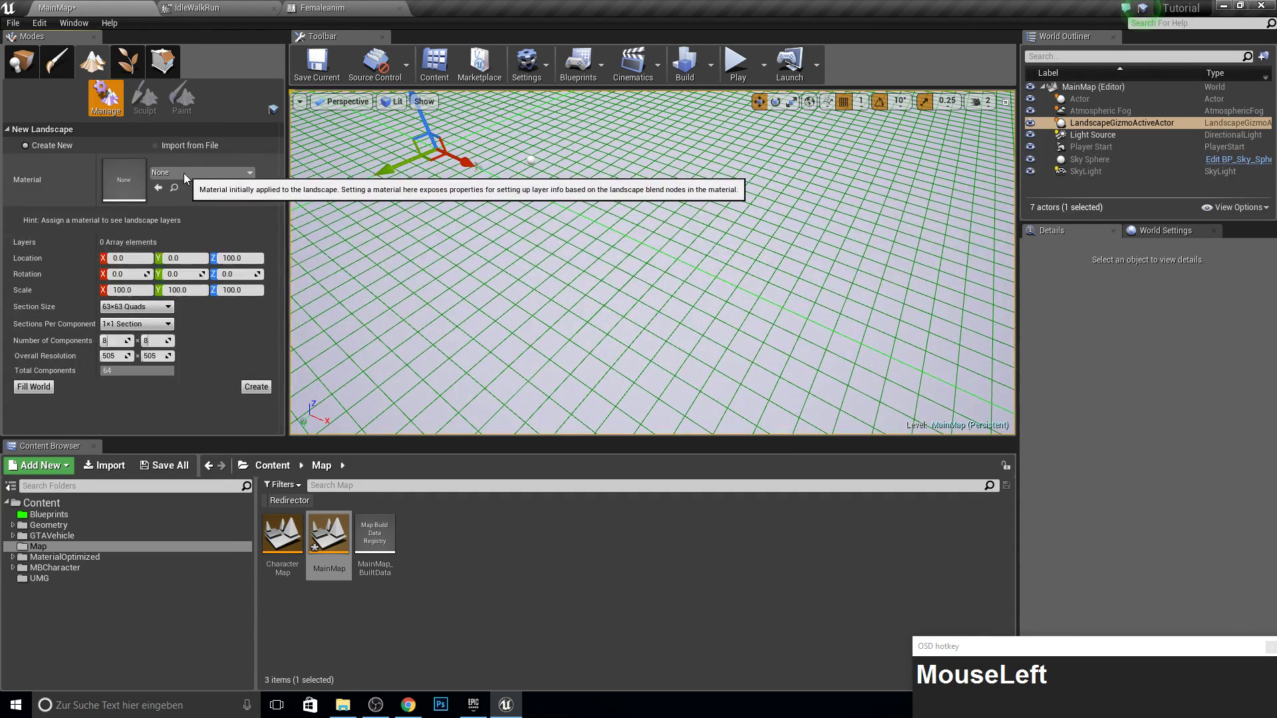
pyautogui.press('KP_0')
pyautogui.press('Return')
pyautogui.click(128, 310)
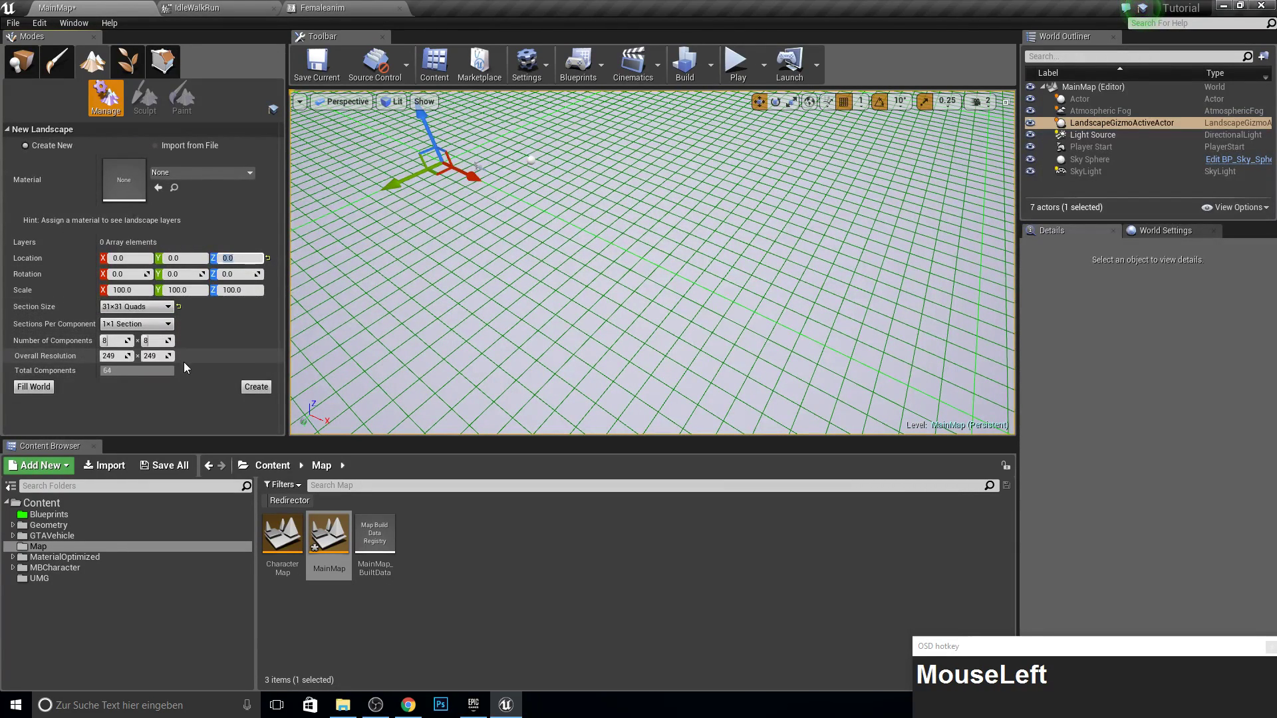
pyautogui.moveTo(672, 256); pyautogui.dragTo(546, 519)
# - Play the level in the editor and walk the character around the new landscape, then stop
pyautogui.press('w')
pyautogui.write('ww')
pyautogui.press('w')
pyautogui.press('a')
pyautogui.write('wwwwwaawwwwwaa')
pyautogui.click(742, 63)
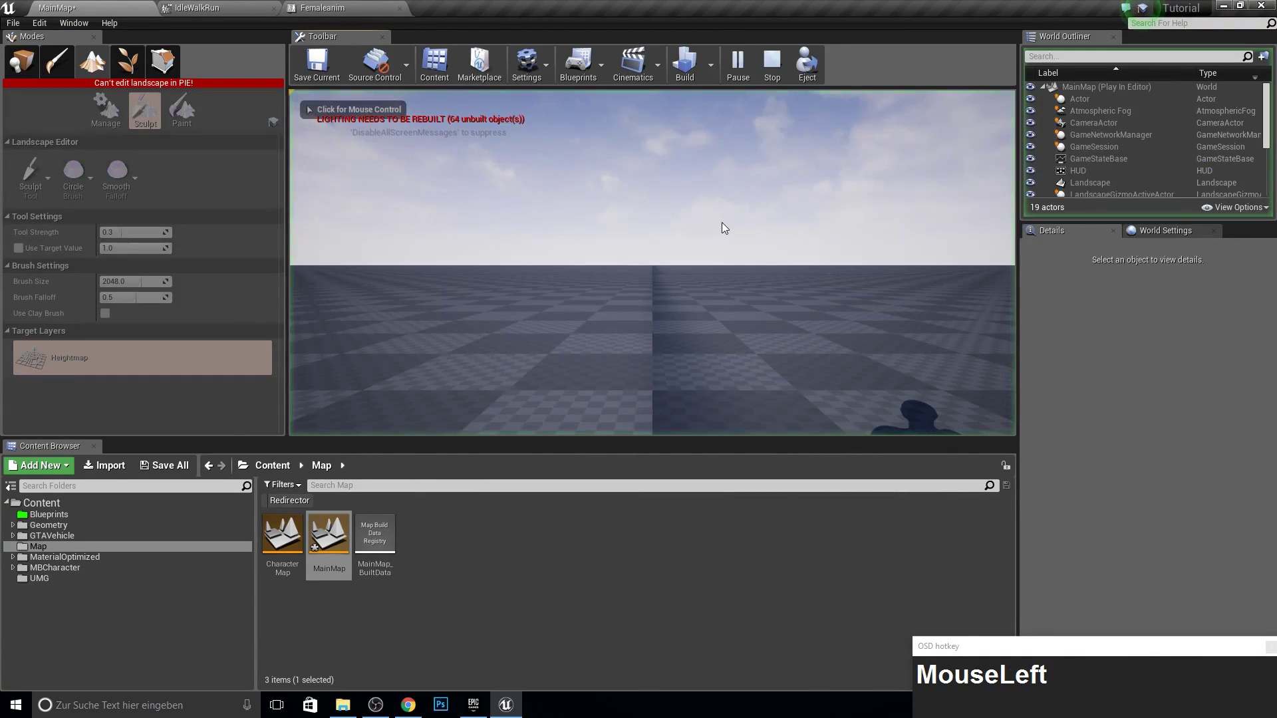
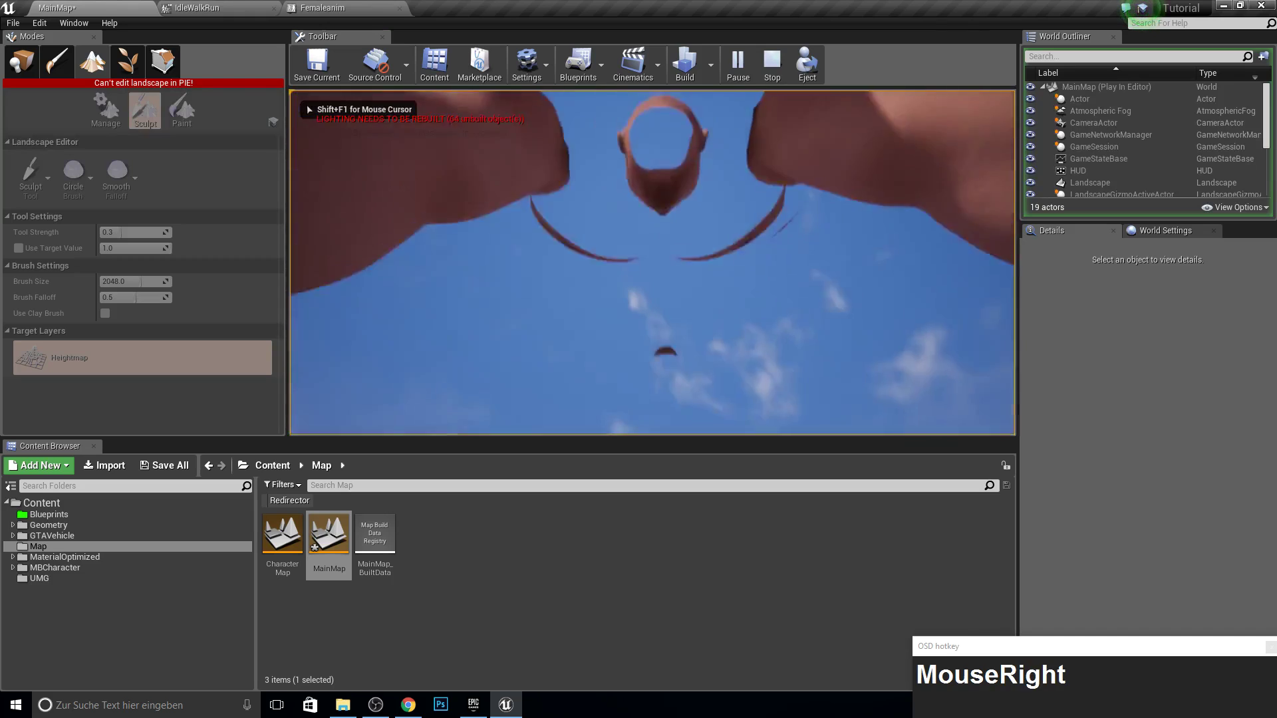
pyautogui.press('Escape')
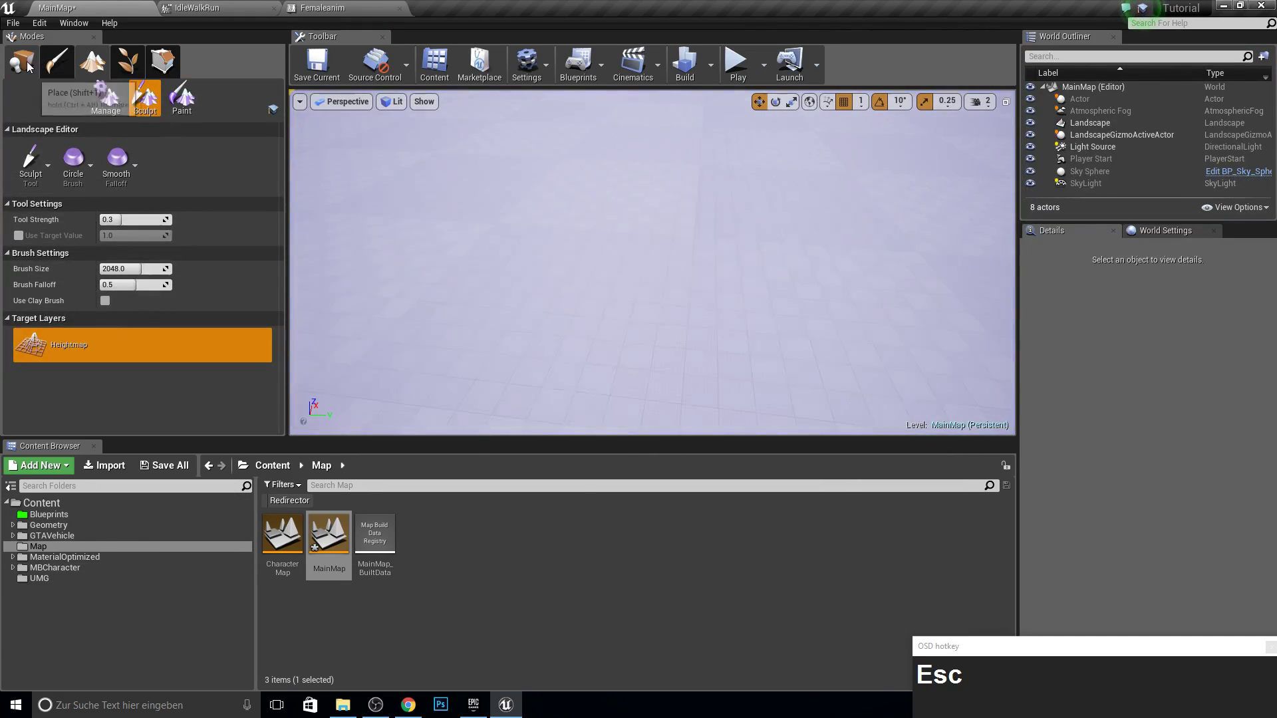
# - Move MainCharacter's FirstPersonCamera 16 cm forward and run a standalone game preview
pyautogui.moveTo(77, 97); pyautogui.dragTo(612, 170)
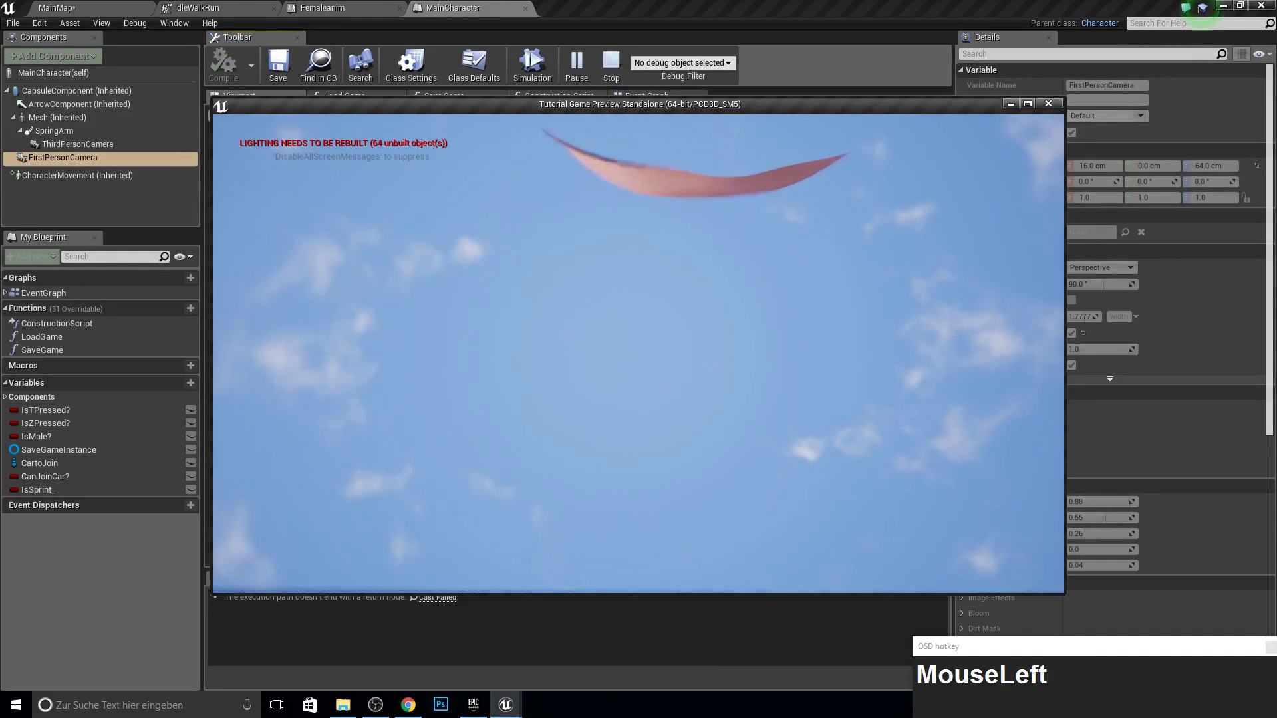
# - Close the preview and set FirstPersonCamera's location to X 18, Z 68
pyautogui.press('Escape')
pyautogui.scroll(3)
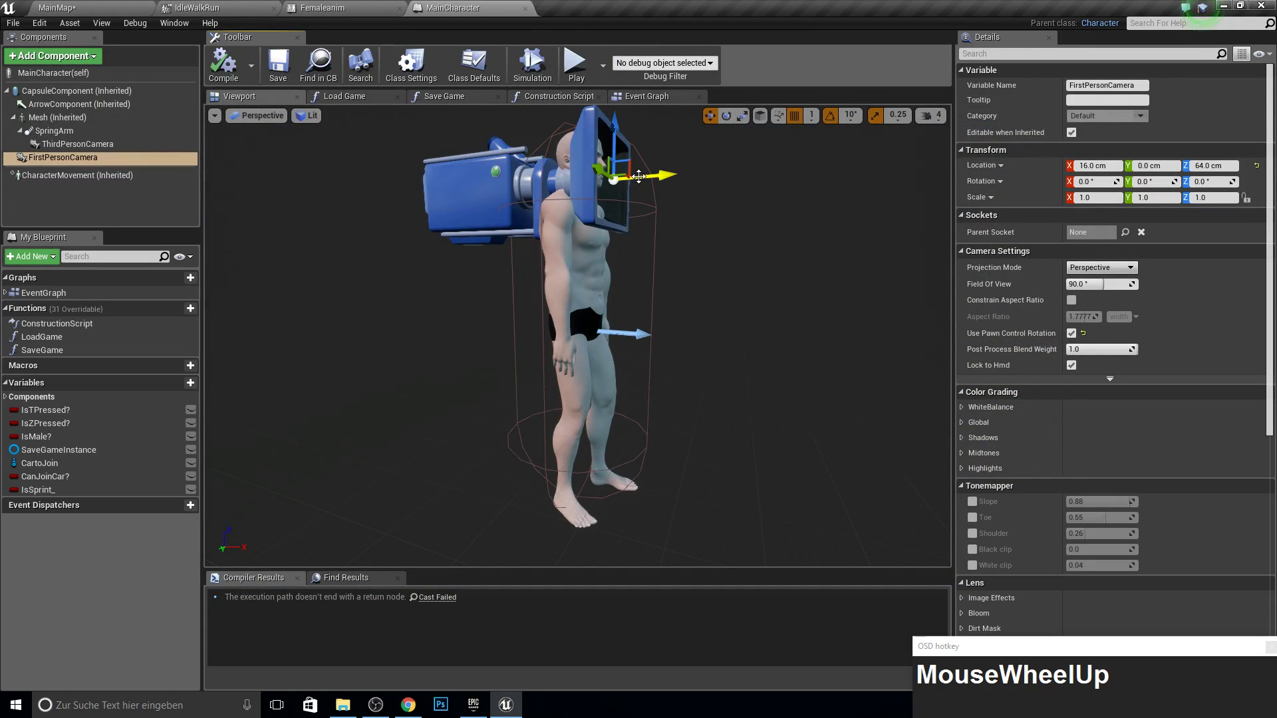
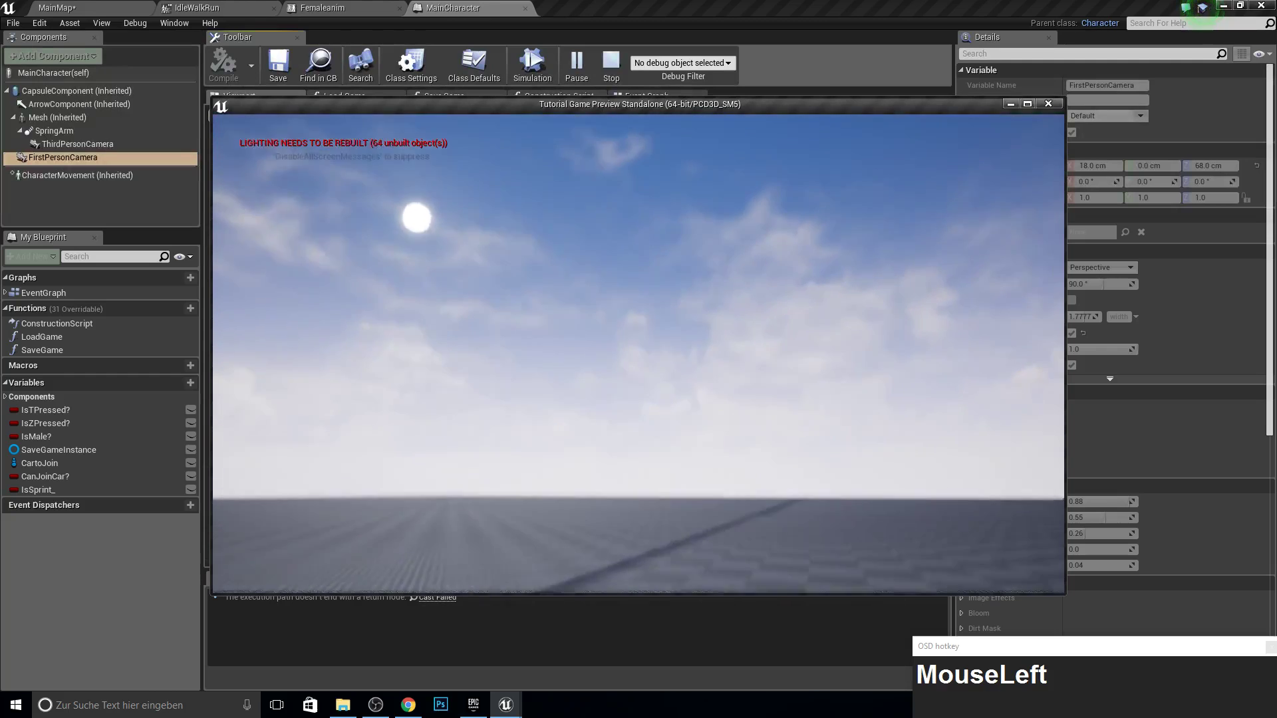
pyautogui.press('Escape')
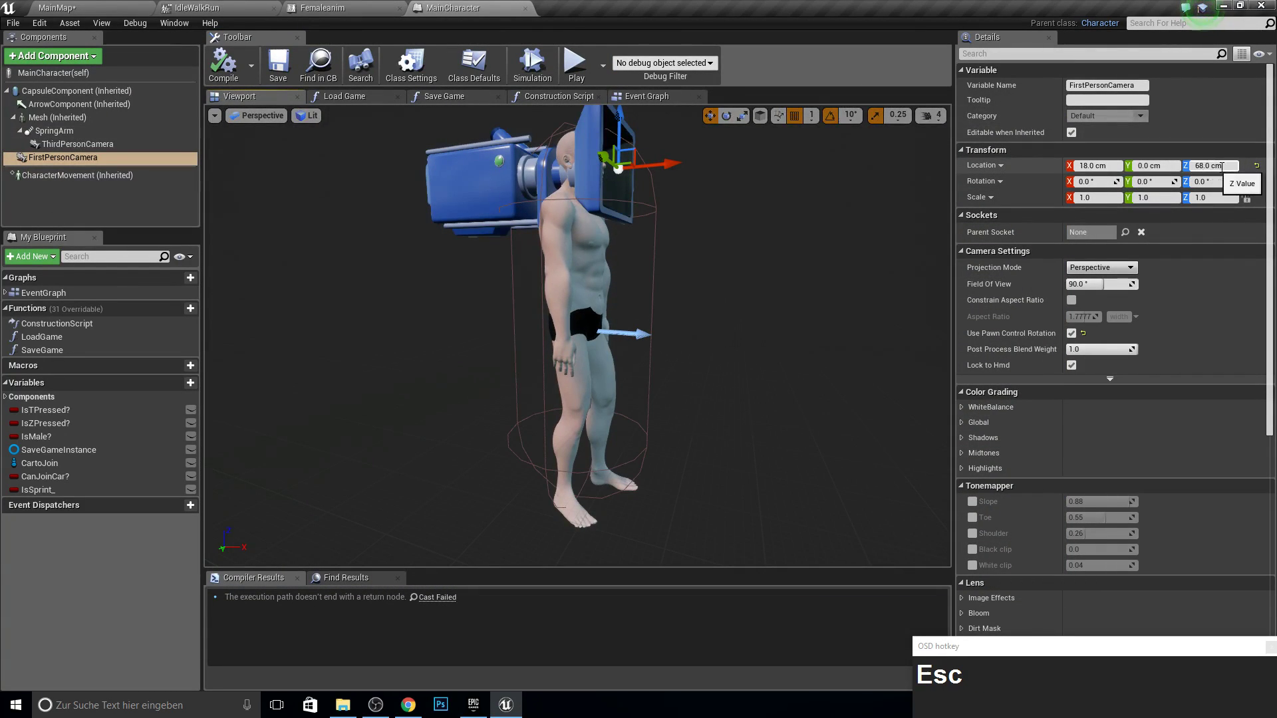
pyautogui.rightClick(668, 280)
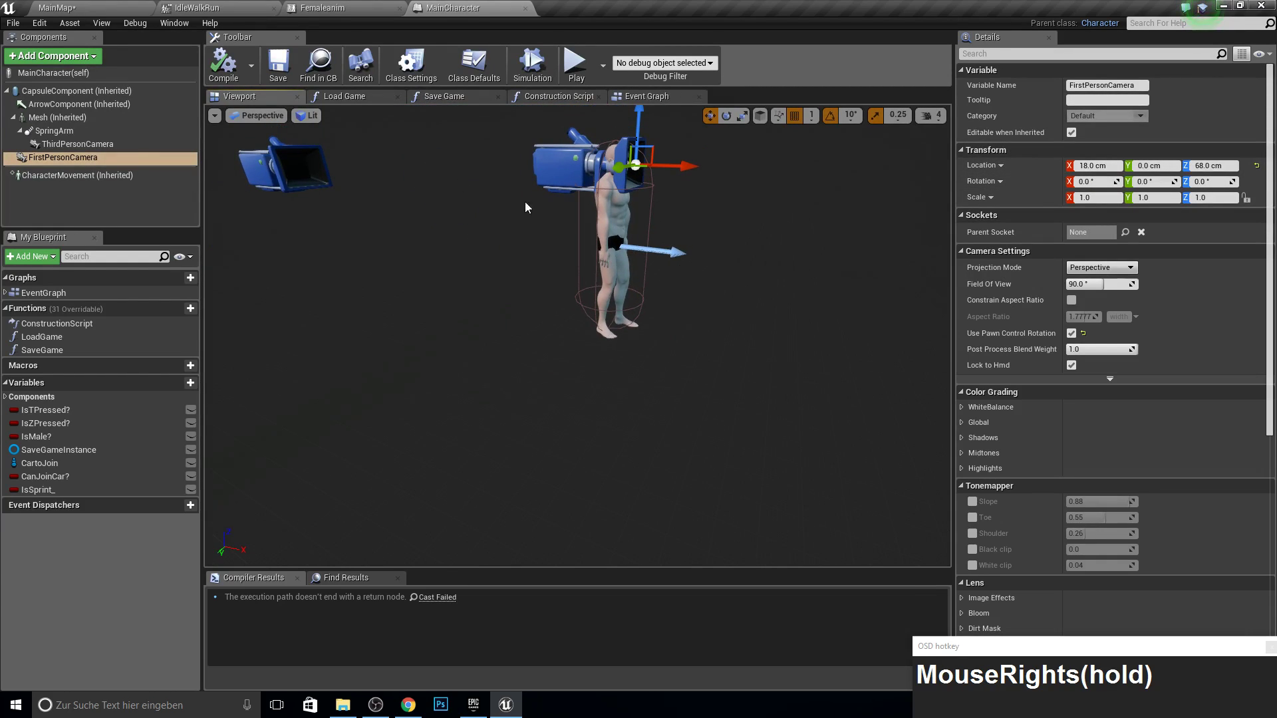
# - Relaunch the game preview and walk the character around the landscape, then close it
pyautogui.click(225, 71)
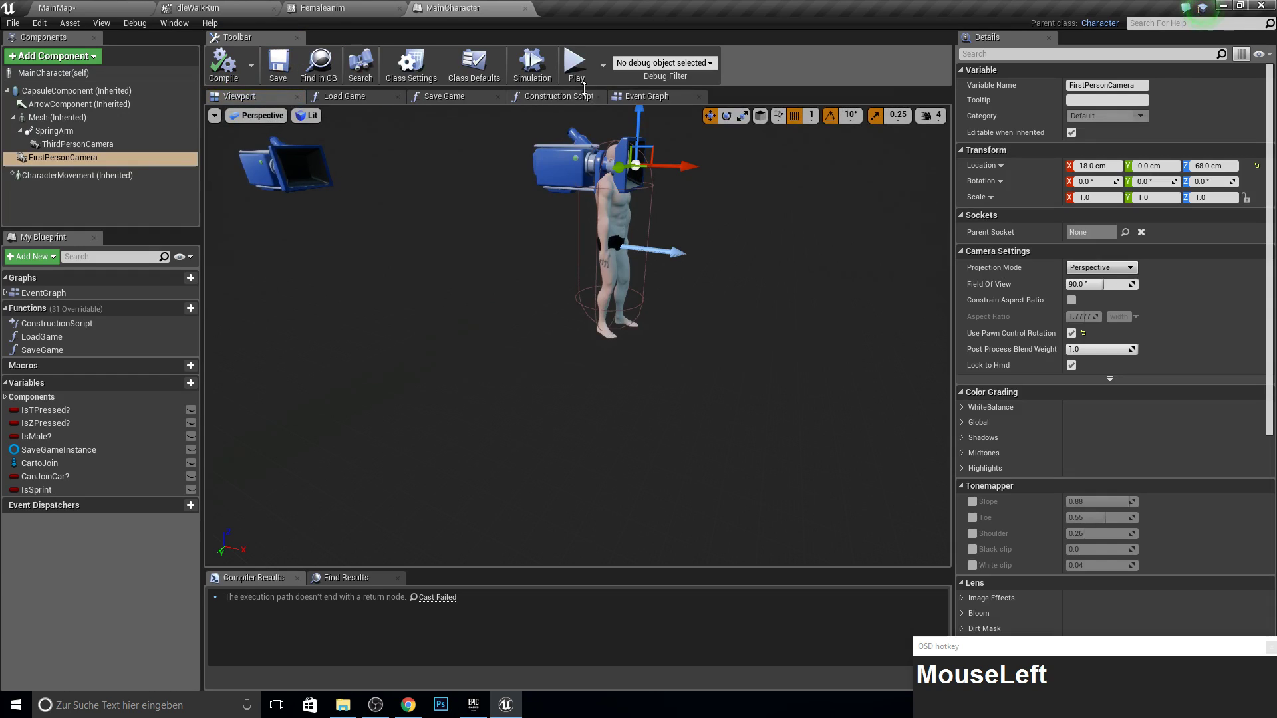
pyautogui.press('k')
pyautogui.press('a')
pyautogui.write('aaaaaaaaaawwwwwwwwwww')
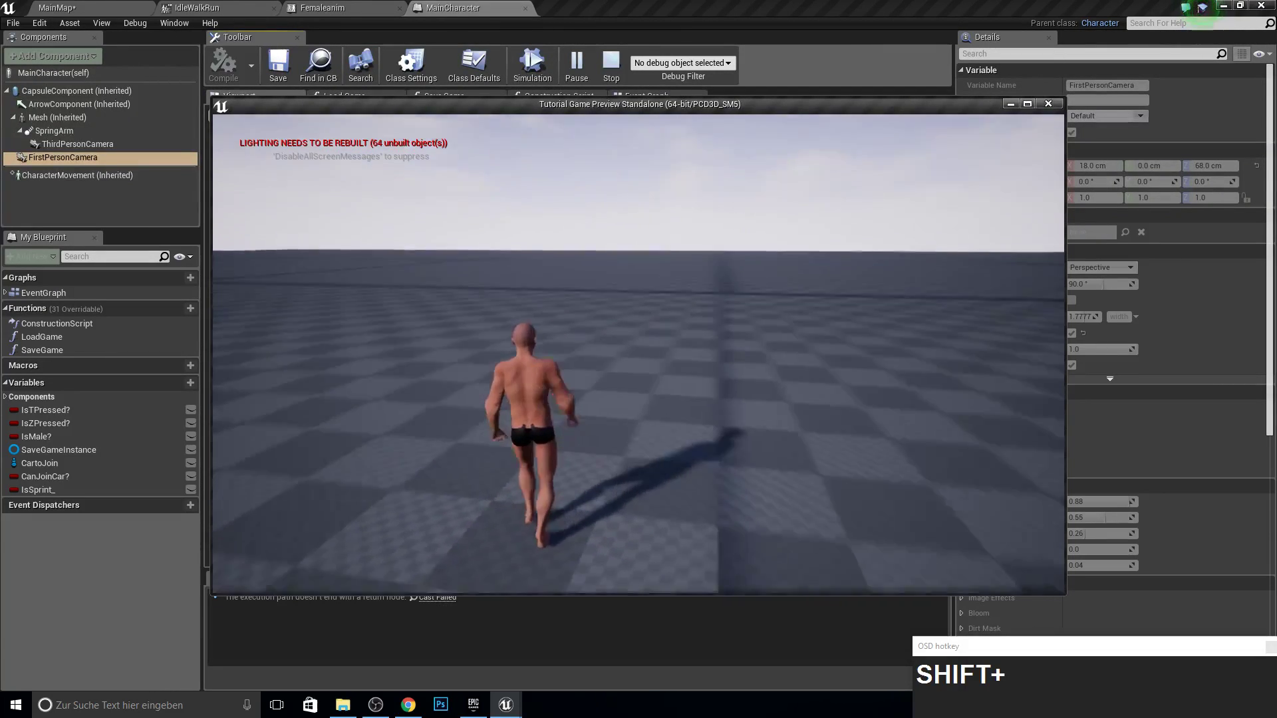
pyautogui.press('Escape')
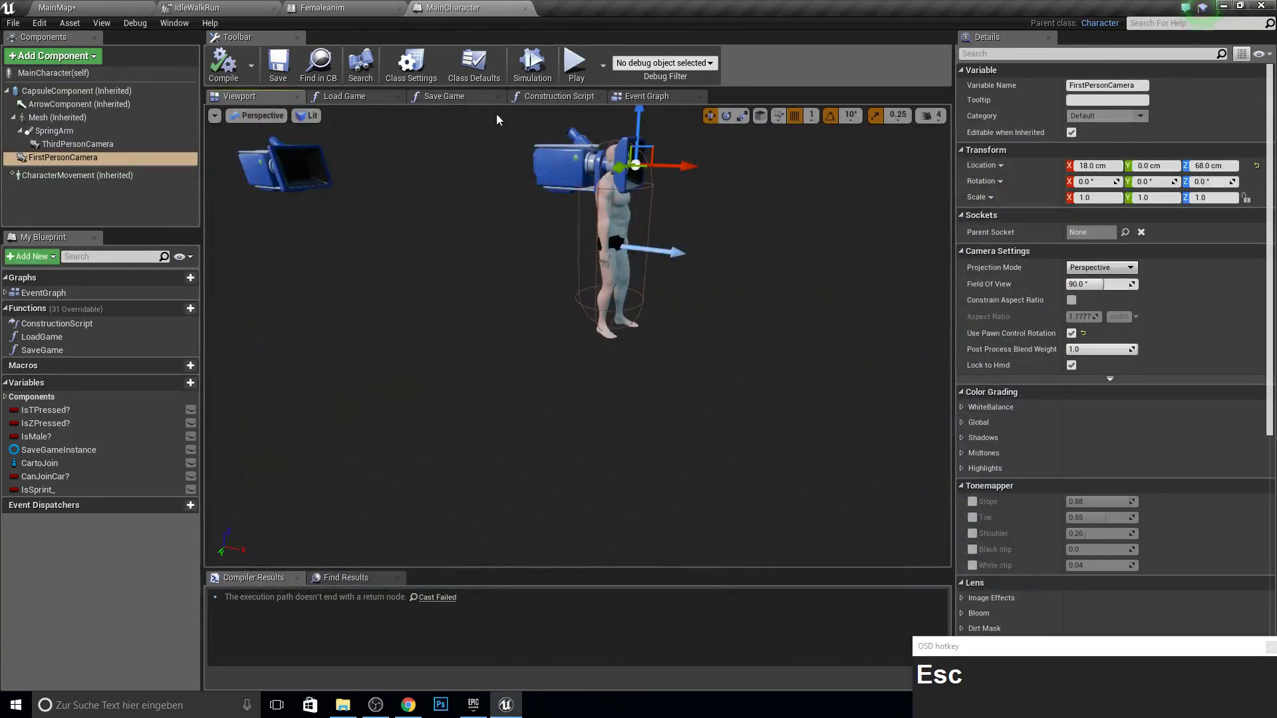
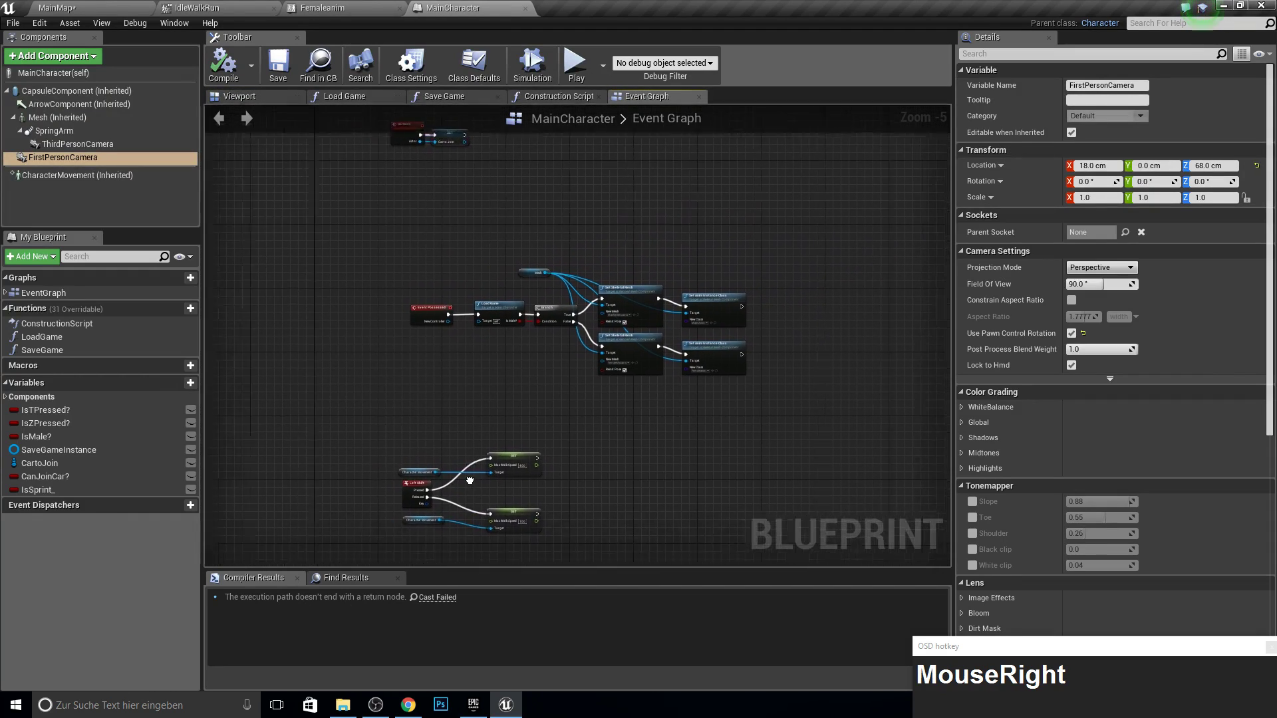
# - Bring the K-key camera toggle FlipFlop nodes into view in MainCharacter's Event Graph
pyautogui.scroll(3)
pyautogui.rightClick(568, 300)
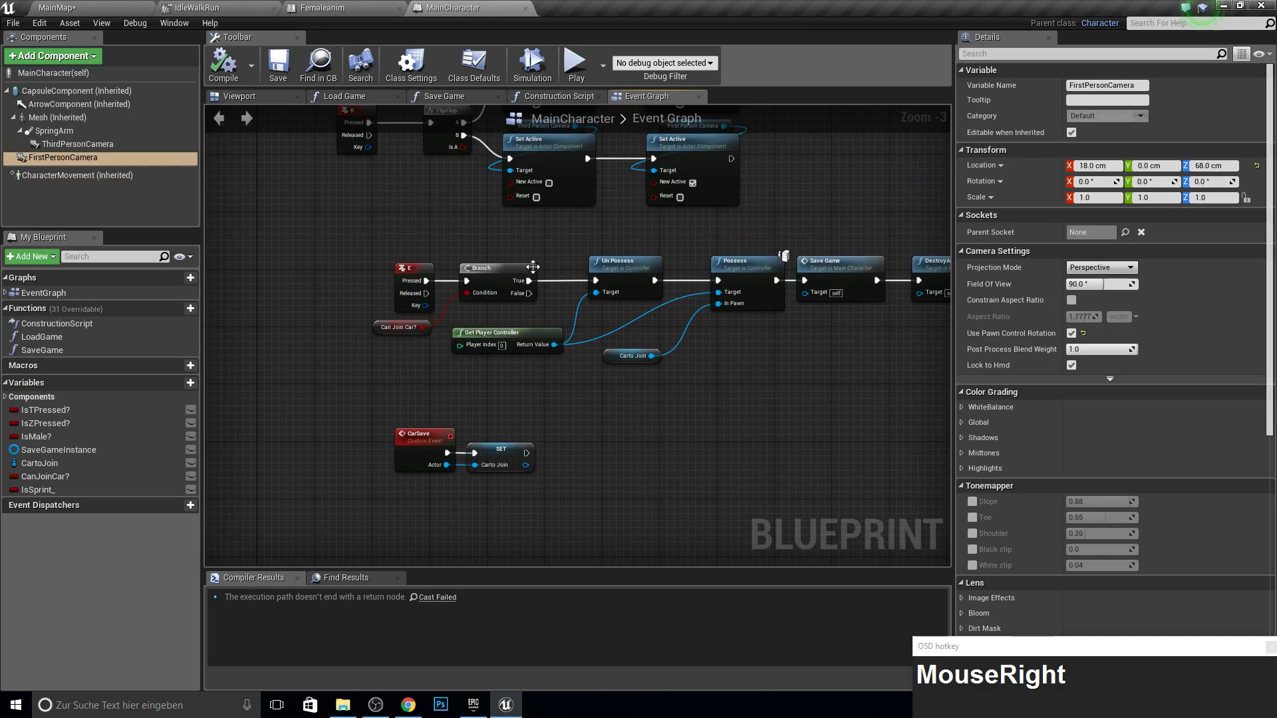
pyautogui.click(754, 260)
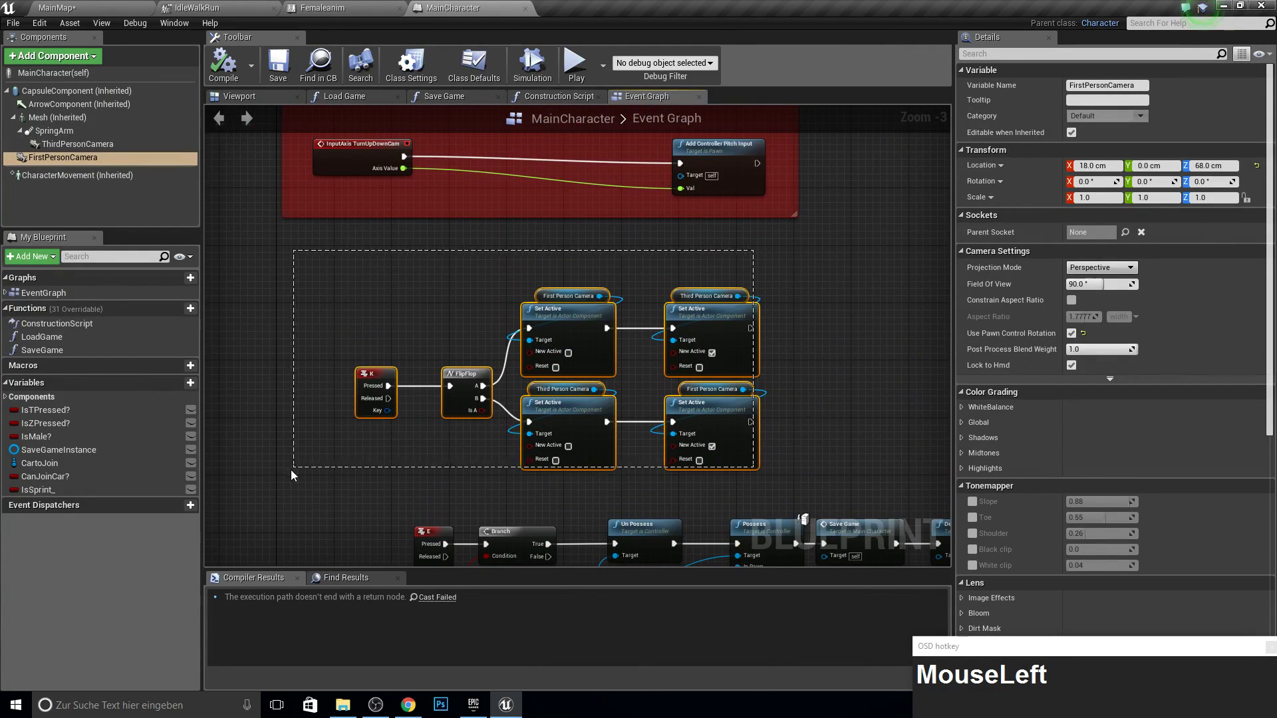
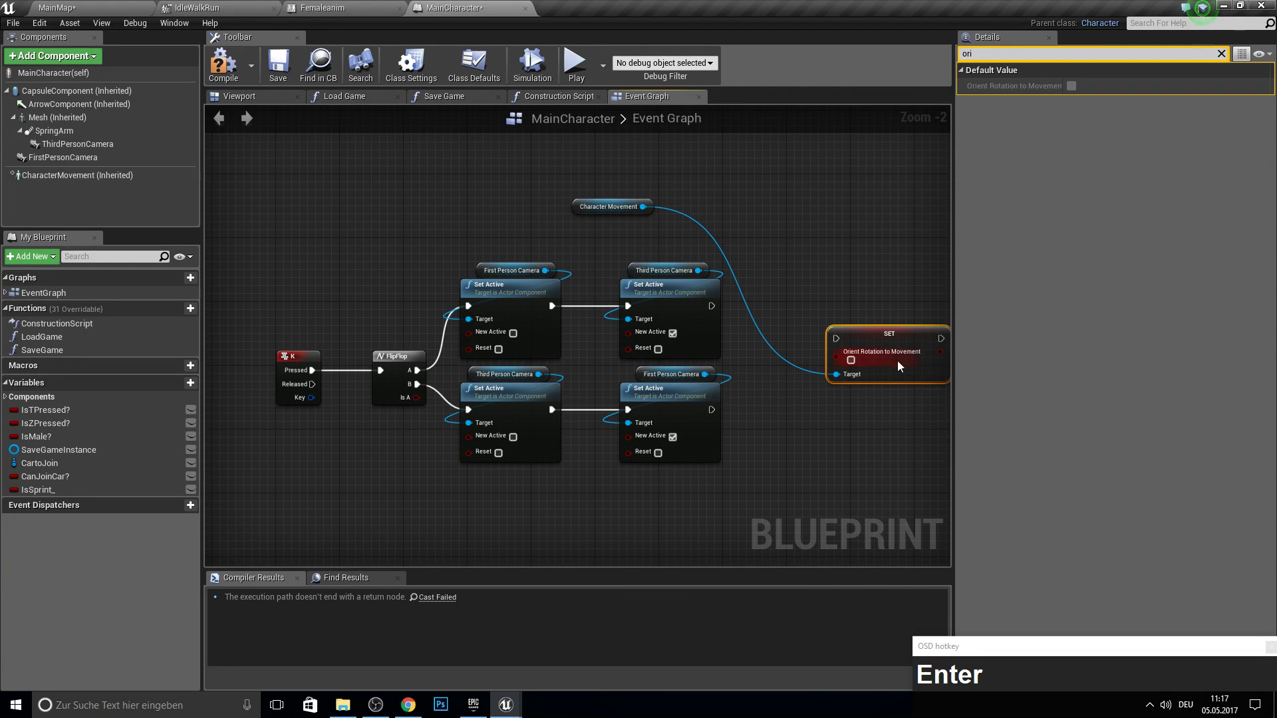
# - Enable Orient Rotation to Movement on the SET node and add a Get Self reference node
pyautogui.moveTo(873, 339); pyautogui.dragTo(806, 338)
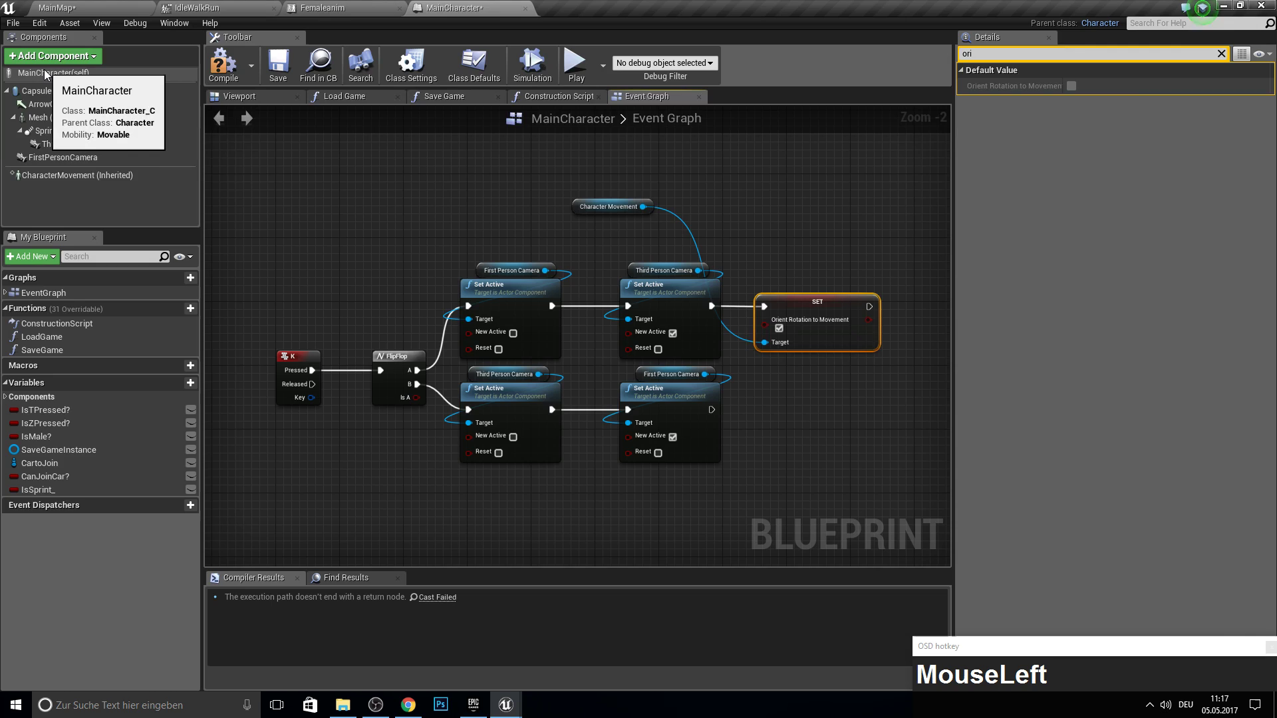
pyautogui.rightClick(764, 247)
pyautogui.press('s')
pyautogui.press('e')
pyautogui.press('f')
pyautogui.press('g')
pyautogui.press('BackSpace')
pyautogui.write('lf')
pyautogui.press('Return')
# - Add a Self-targeted Set Use Controller Rotation Yaw node wired after the orient rotation setter
pyautogui.rightClick(811, 244)
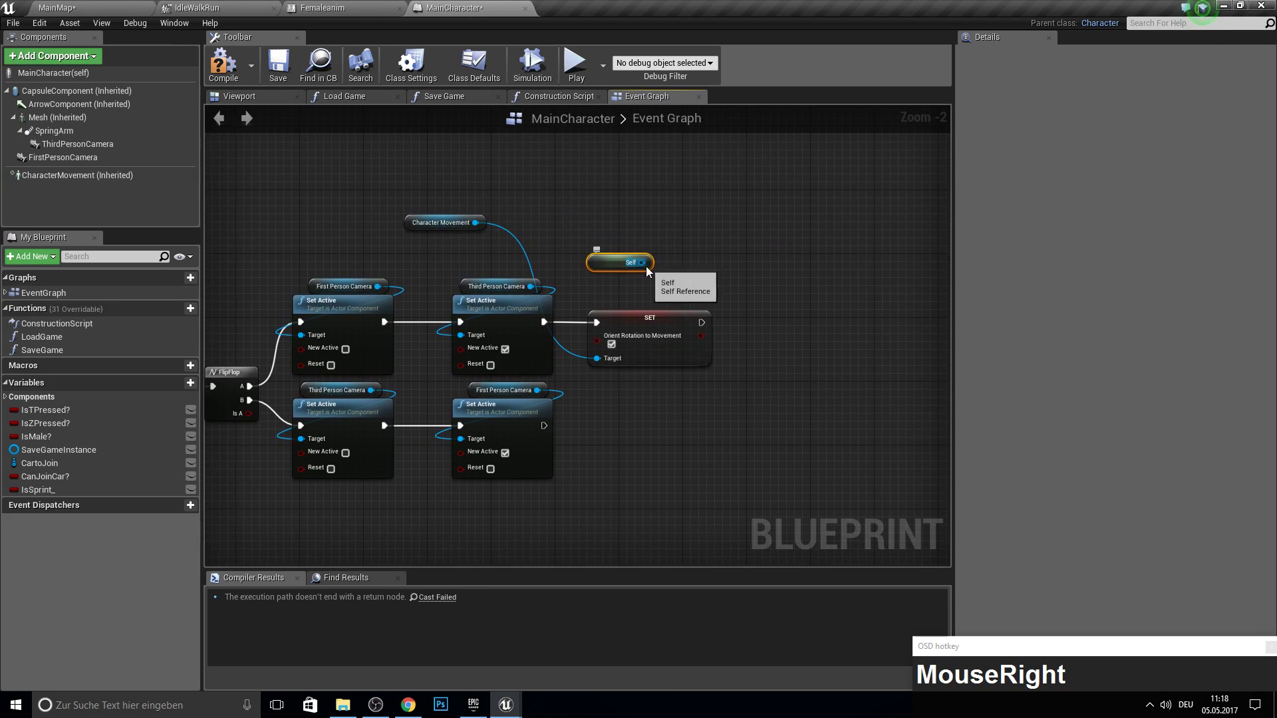
pyautogui.click(120, 85)
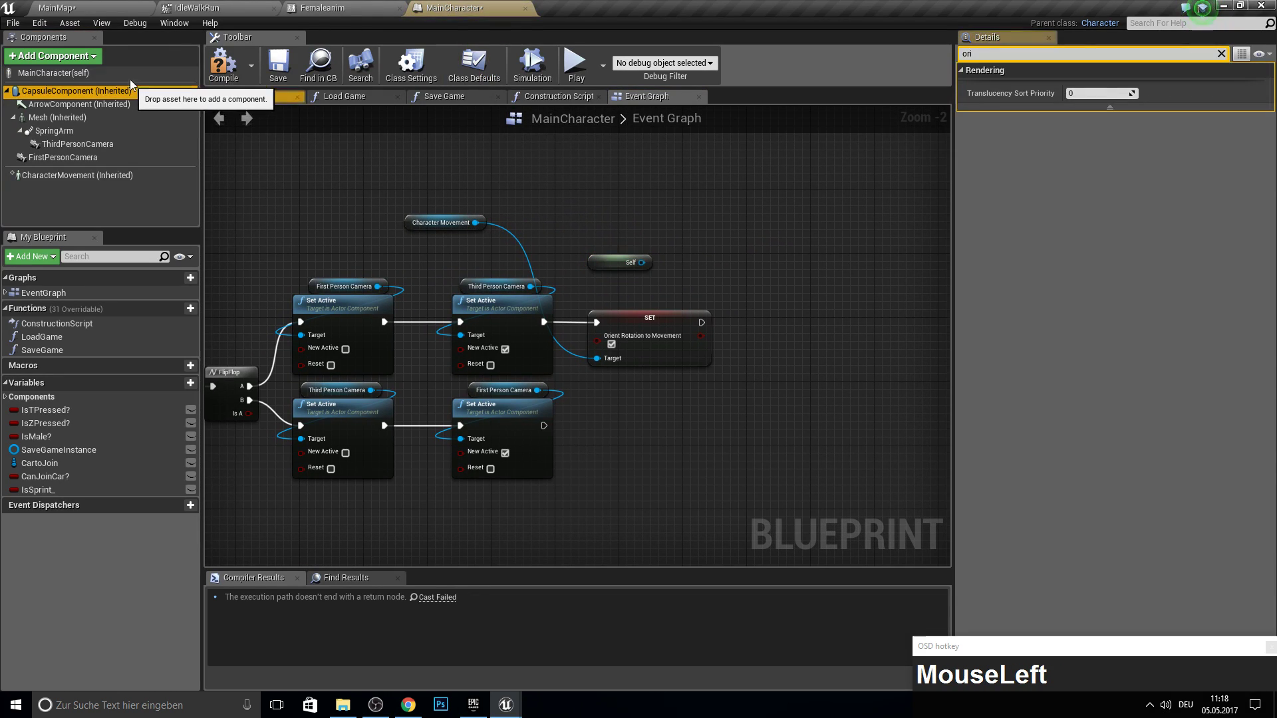
pyautogui.click(180, 85)
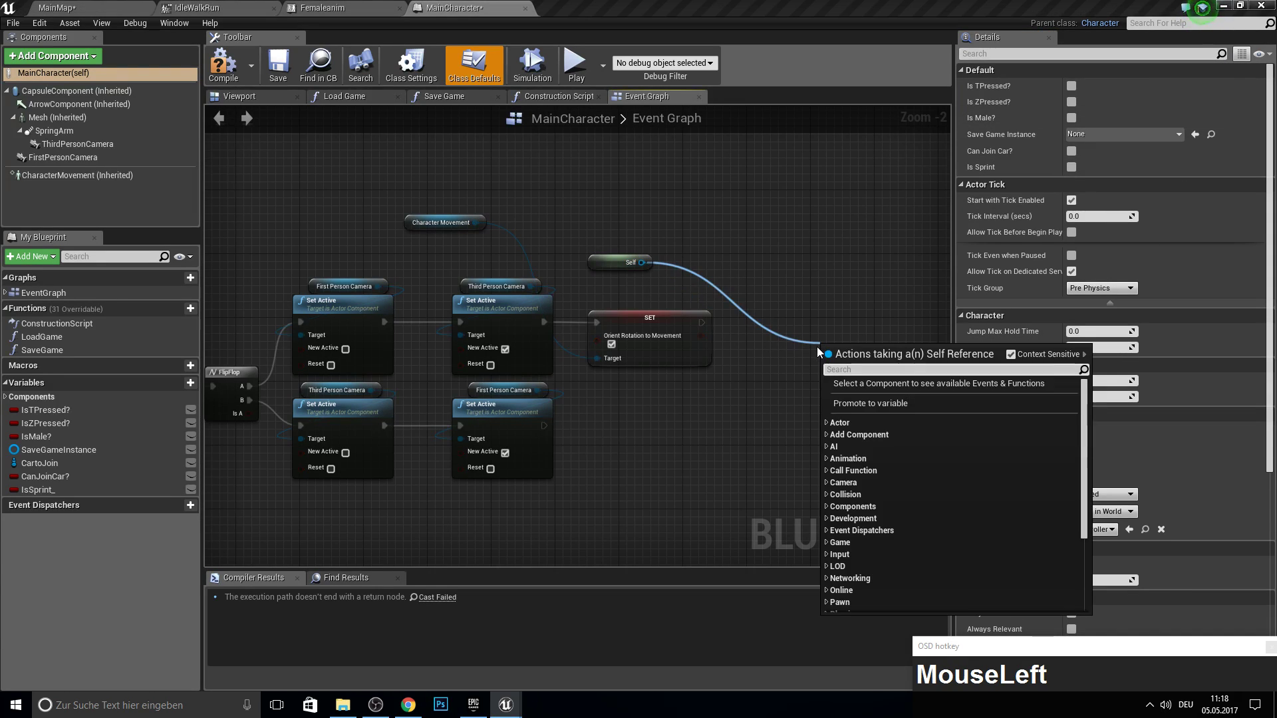
pyautogui.write('use_control')
pyautogui.press('Down')
pyautogui.press('Down')
pyautogui.press('Down')
pyautogui.press('Down')
pyautogui.press('Return')
pyautogui.moveTo(832, 356); pyautogui.dragTo(210, 54)
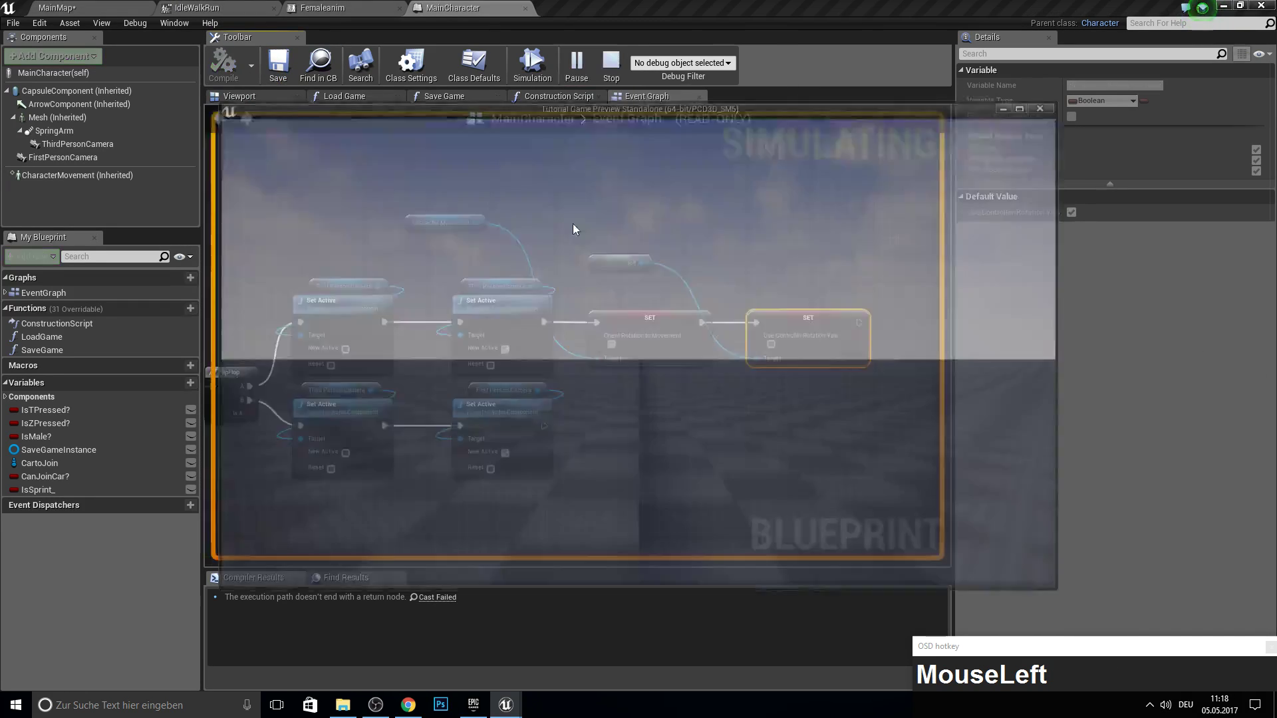
# - Play the game, walk around and toggle between cameras with the K key
pyautogui.press('k')
pyautogui.press('a')
pyautogui.press('a')
pyautogui.press('w')
pyautogui.press('d')
pyautogui.press('s')
pyautogui.press('a')
pyautogui.write('aaaaawdsaawdasdwadawk')
pyautogui.press('Escape')
# - Keep testing the K camera toggle, close the preview and select the Self and setter nodes for copying
pyautogui.click(577, 74)
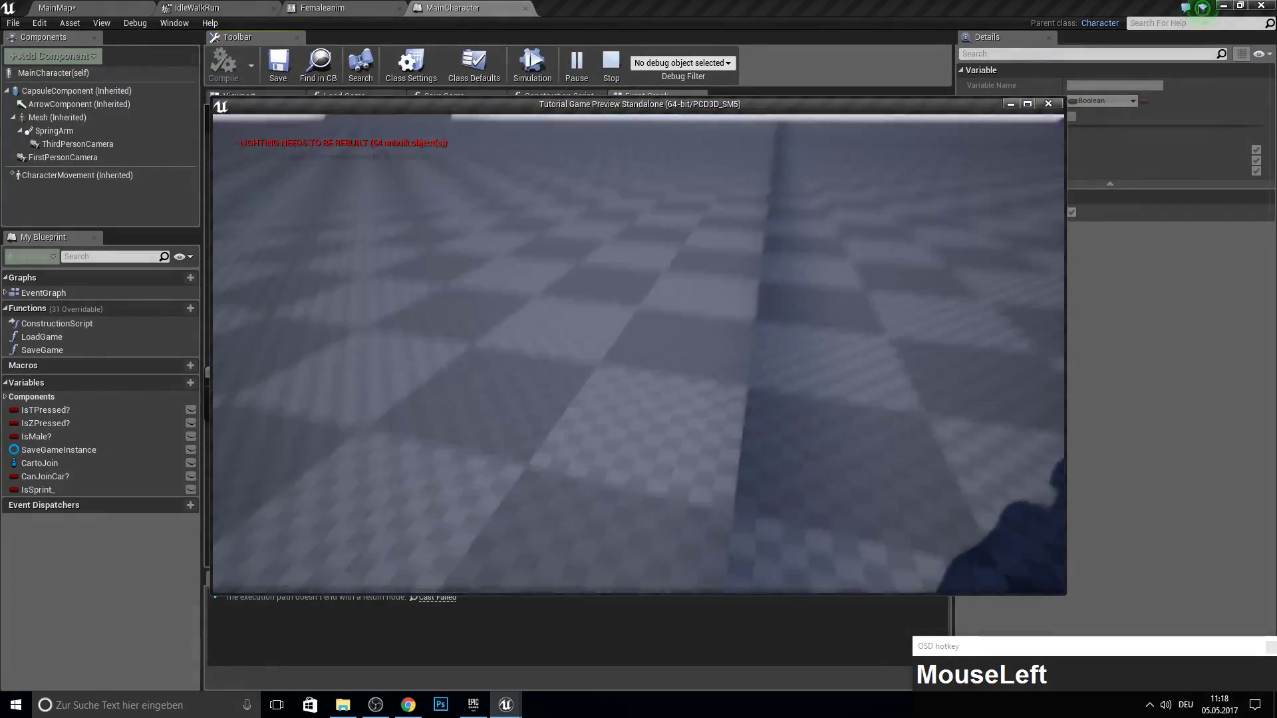
pyautogui.write('waaaada')
pyautogui.write('kaaaaaaaaaaaakkaaaaaaaaaaaaaaaddddaa')
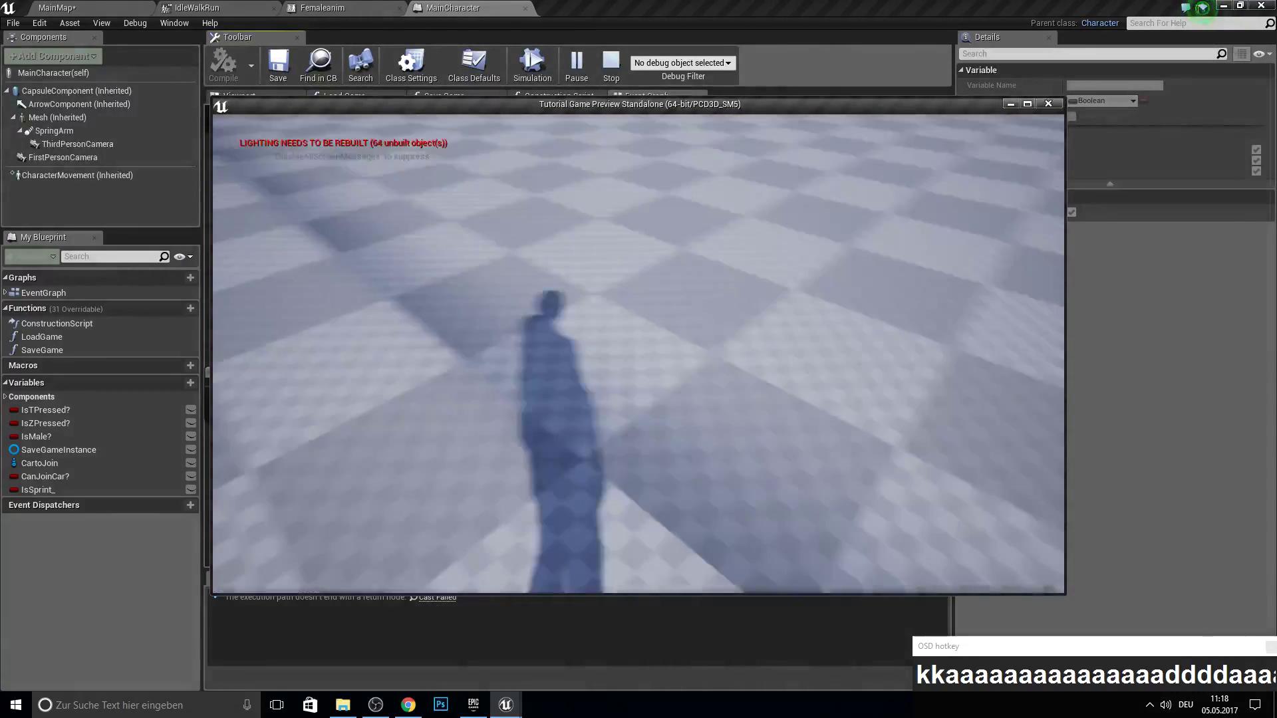
pyautogui.press('Escape')
pyautogui.click(821, 401)
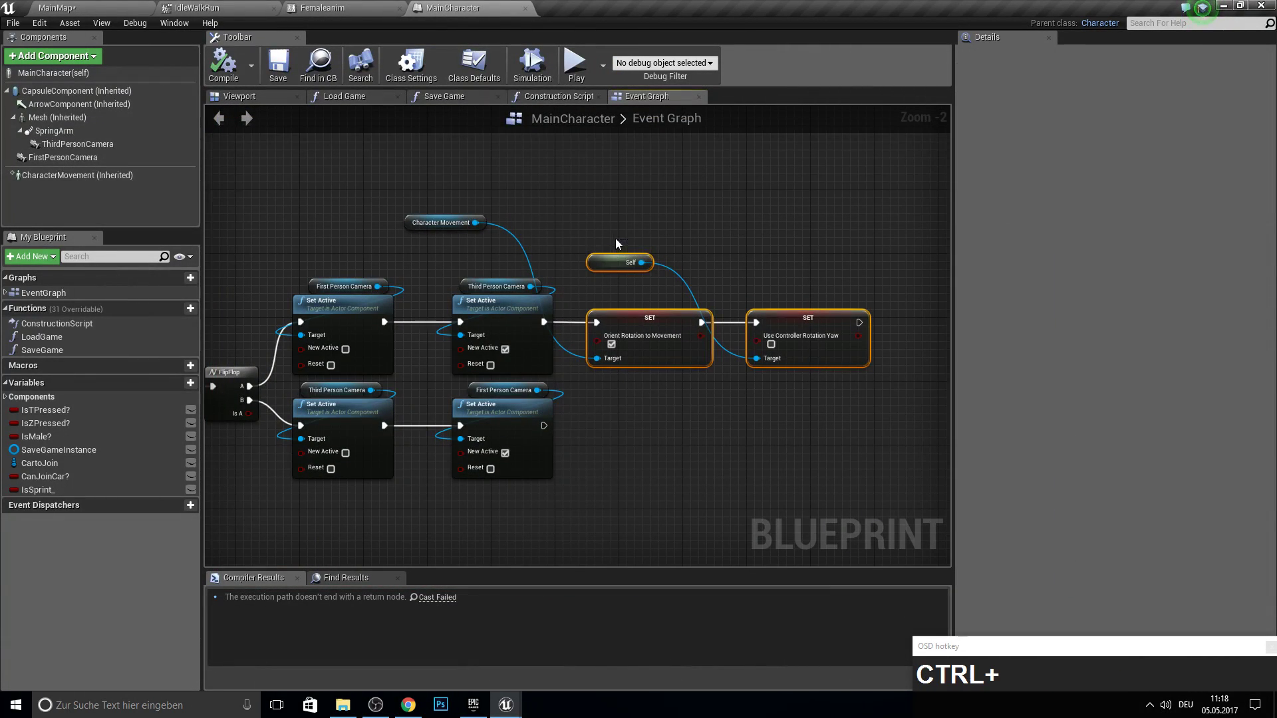